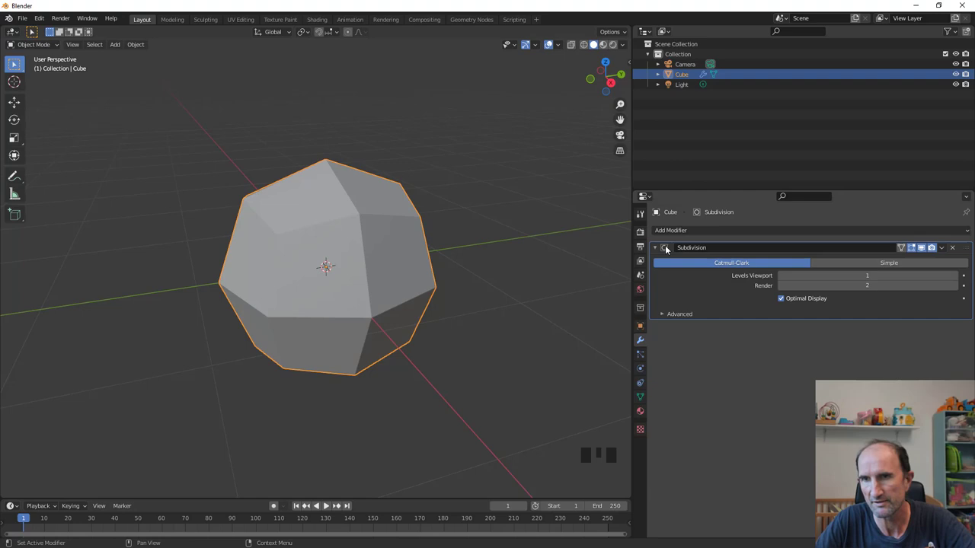
# - Switch the Subdivision modifier from Catmull-Clark to Simple so the cube stays boxy
pyautogui.click(831, 266)
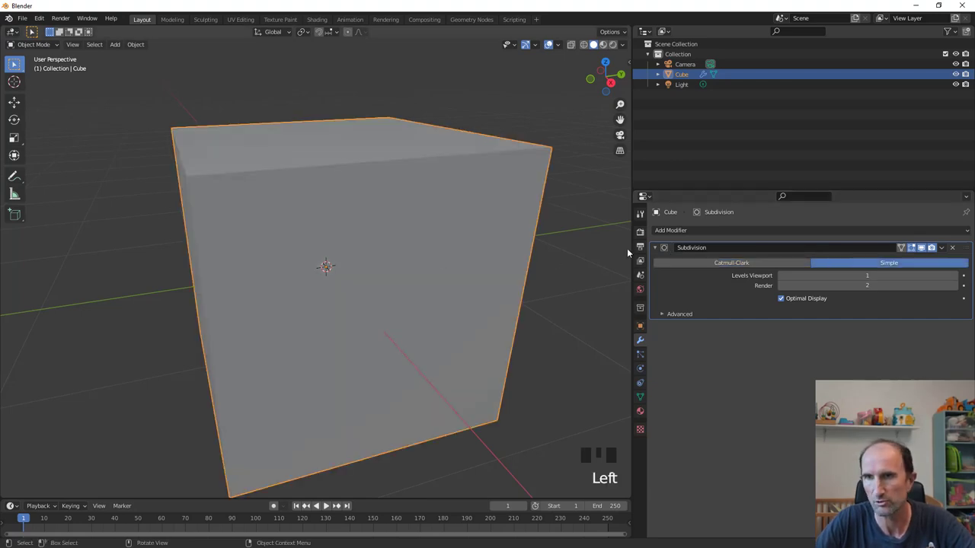
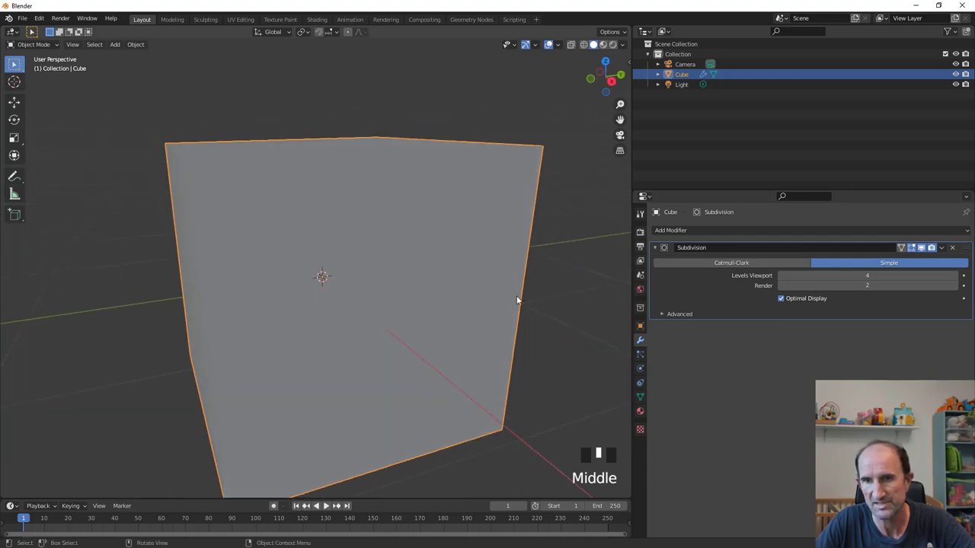
# - Show the cube's Object transform properties and pull the view back to see the whole cube
pyautogui.click(641, 328)
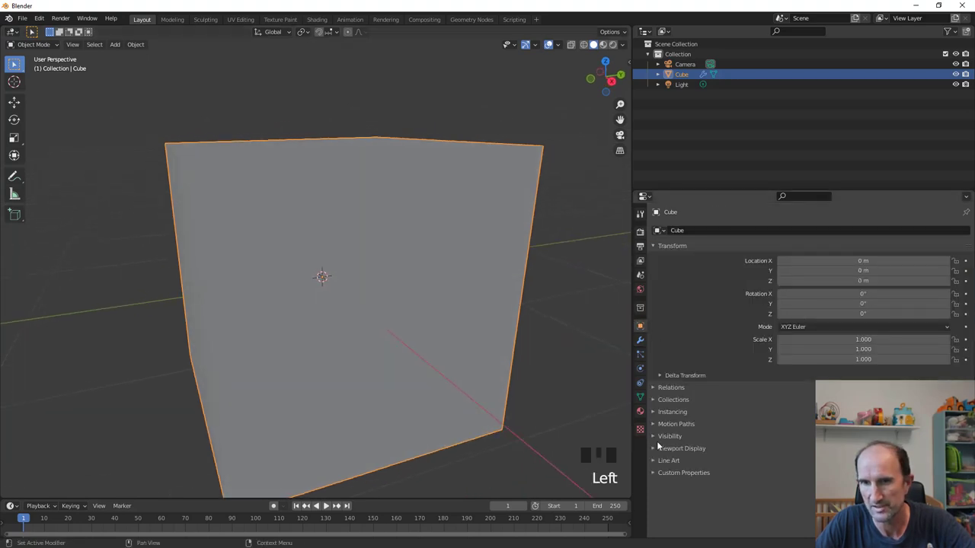
pyautogui.moveTo(655, 452); pyautogui.dragTo(785, 490)
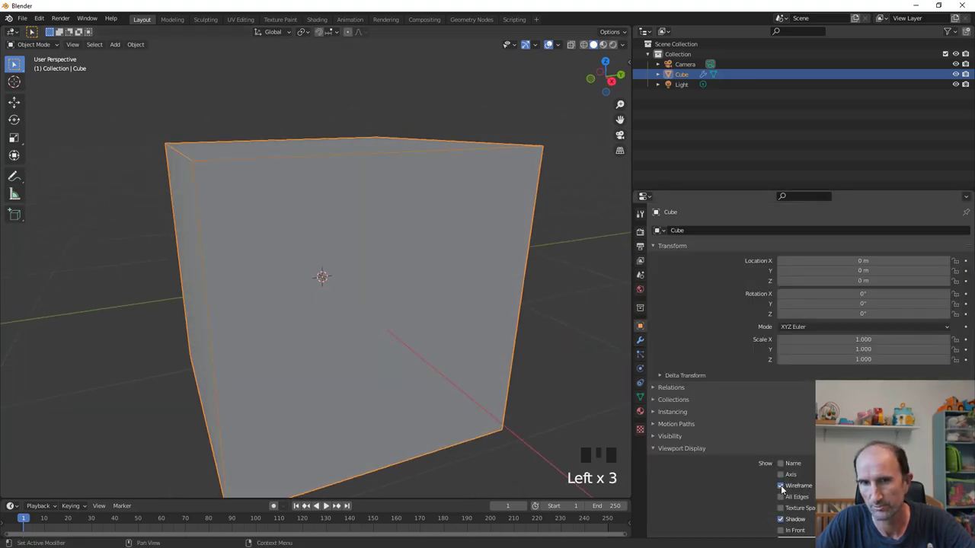
pyautogui.scroll(-3)
pyautogui.moveTo(373, 326); pyautogui.dragTo(362, 304)
pyautogui.press('Tab')
pyautogui.middleClick(32, 32)
pyautogui.press('Tab')
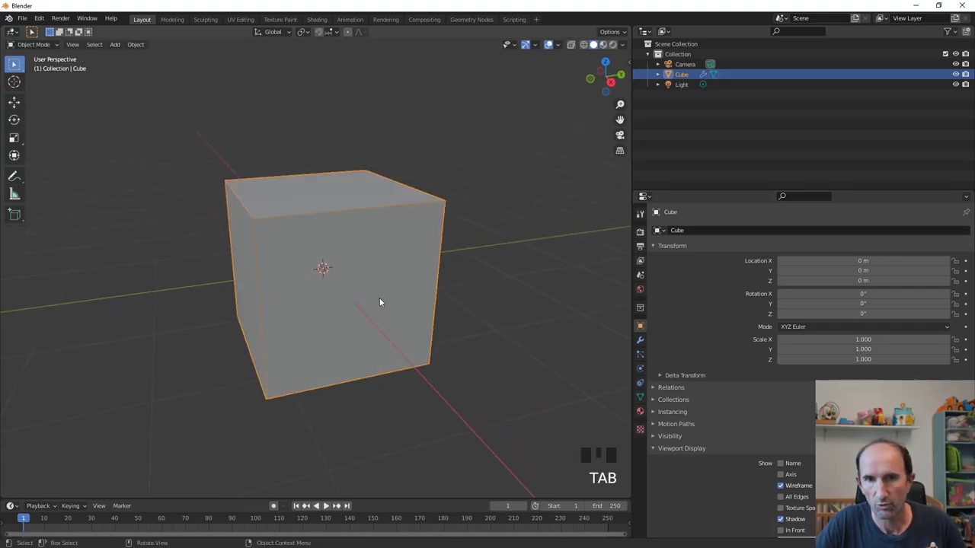